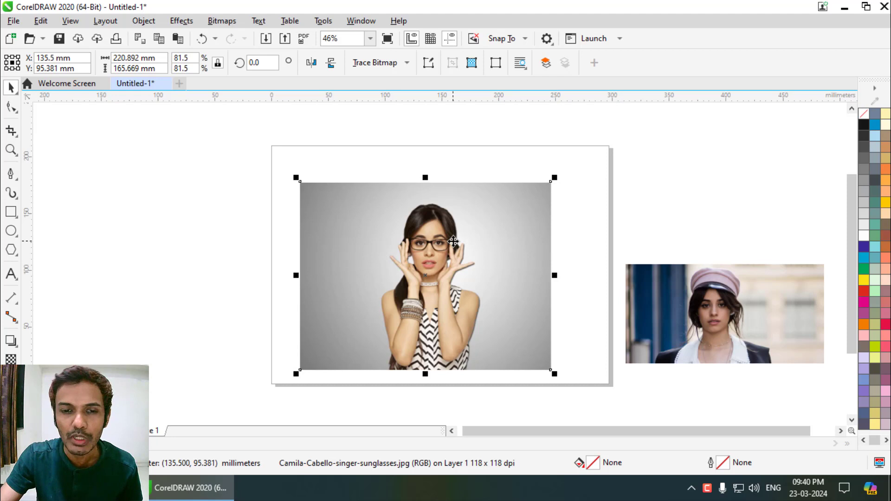
# Drag the glasses portrait slightly to a new position on the page
pyautogui.moveTo(471, 257); pyautogui.dragTo(32, 214)
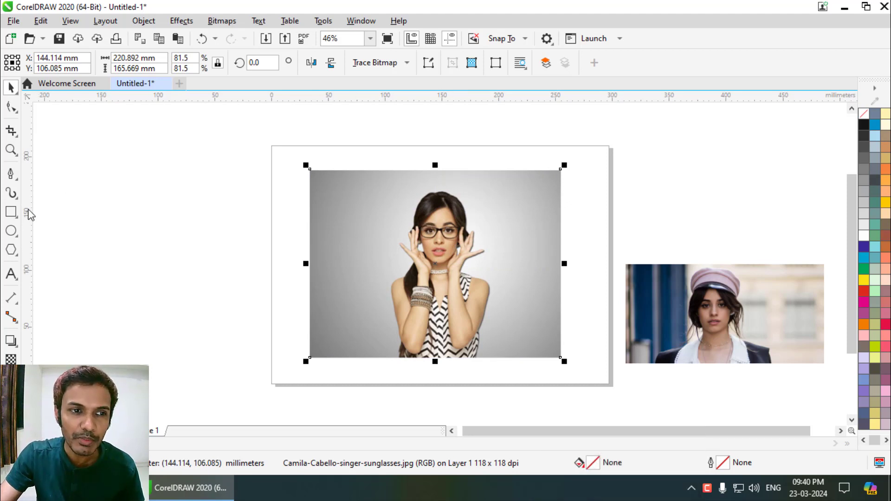
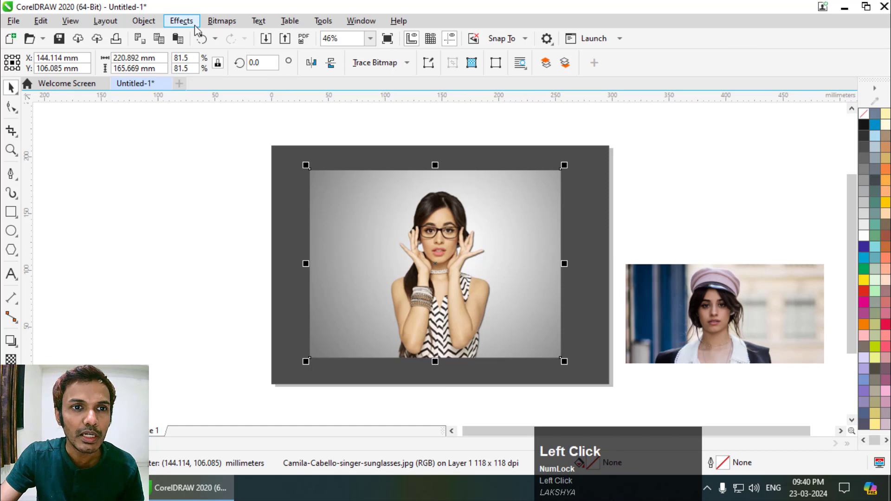
# Apply a Page Curl distortion to the photo's top-right corner with a transparent curl
pyautogui.moveTo(195, 30); pyautogui.dragTo(802, 306)
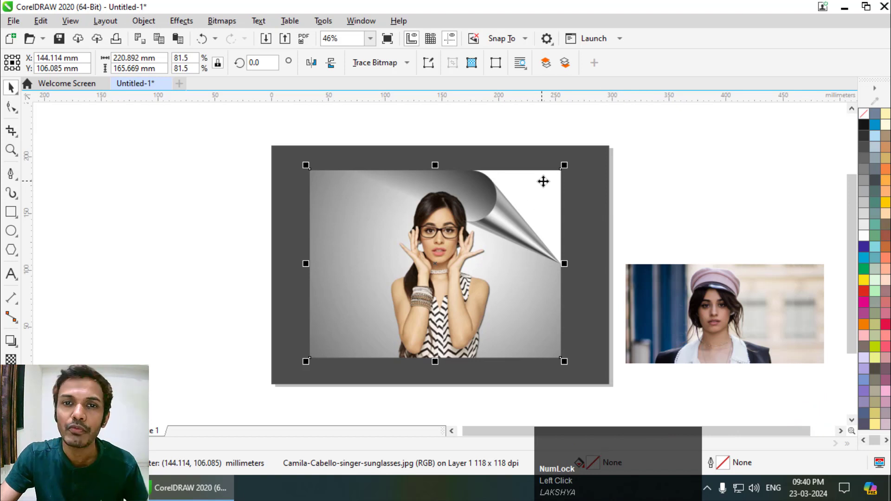
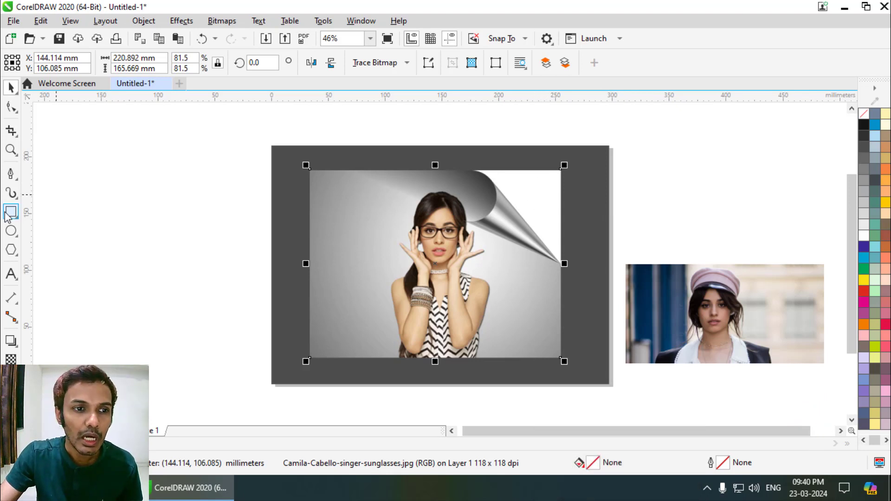
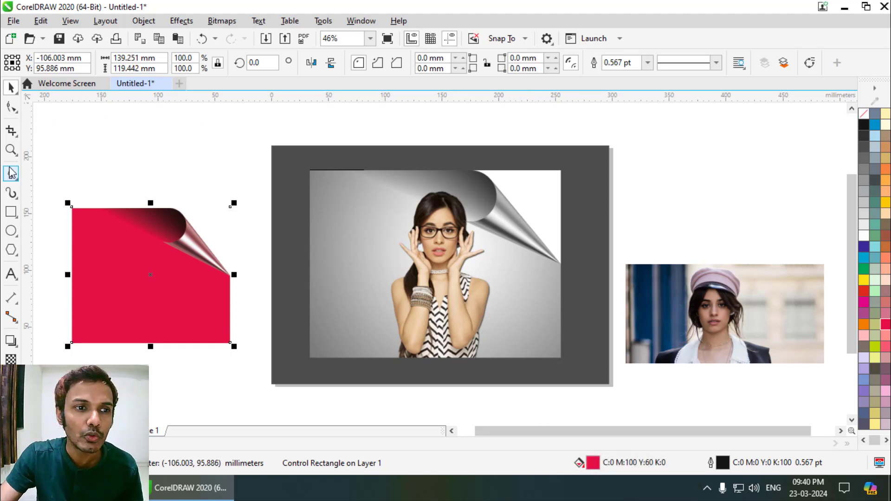
# Choose the Pen tool and zoom in on the top edge of the curl for tracing
pyautogui.click(13, 172)
pyautogui.moveTo(13, 172); pyautogui.dragTo(67, 225)
pyautogui.scroll(3)
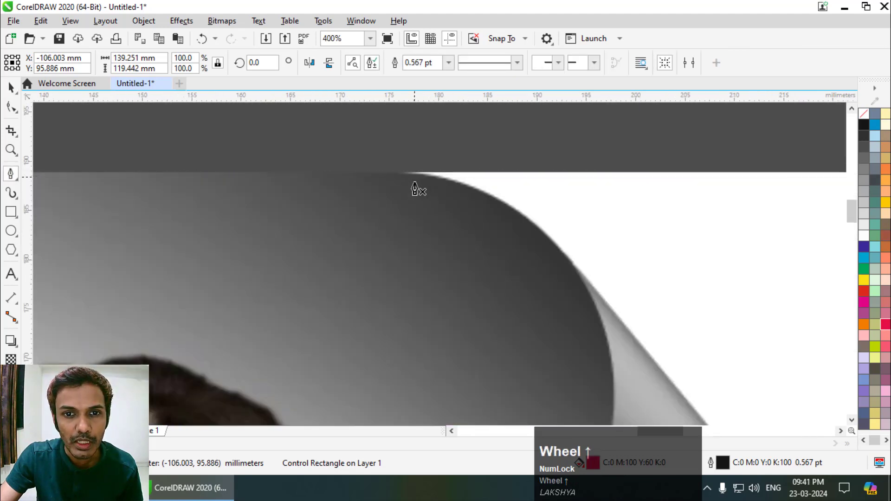
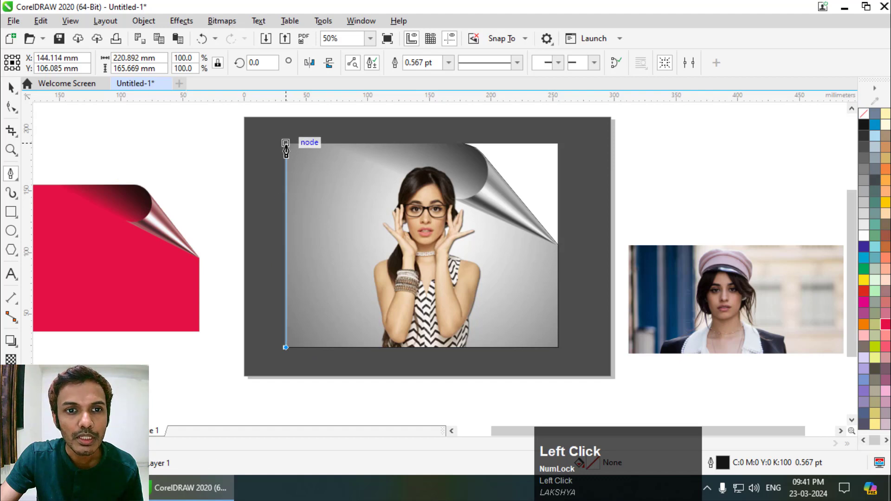
# Select the closed traced outline with the Shape tool and marquee all its nodes
pyautogui.scroll(3)
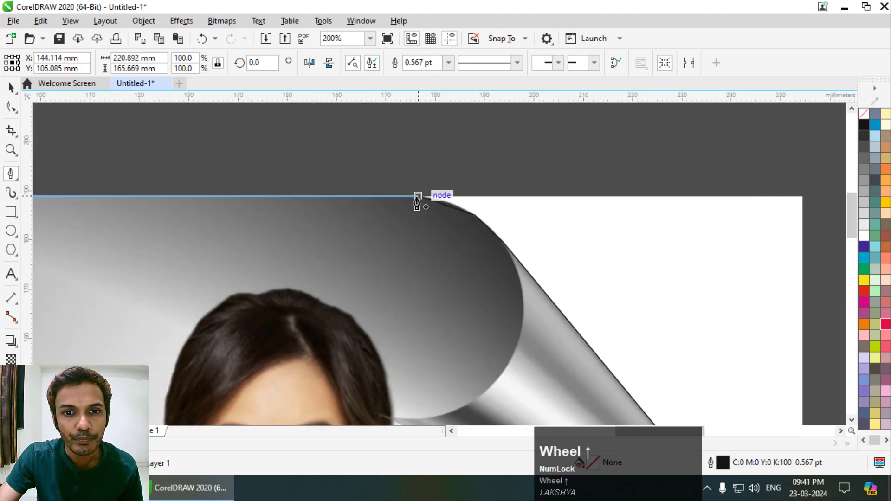
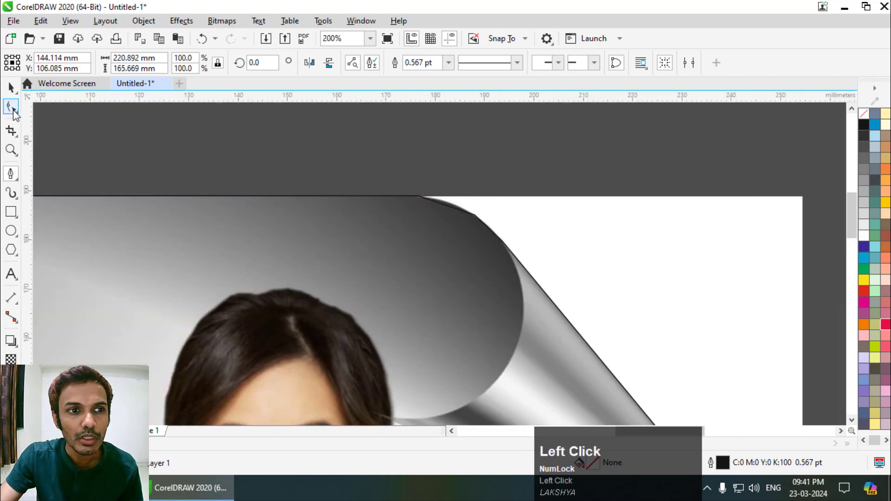
pyautogui.scroll(-3)
pyautogui.click(15, 114)
pyautogui.moveTo(14, 113); pyautogui.dragTo(200, 70)
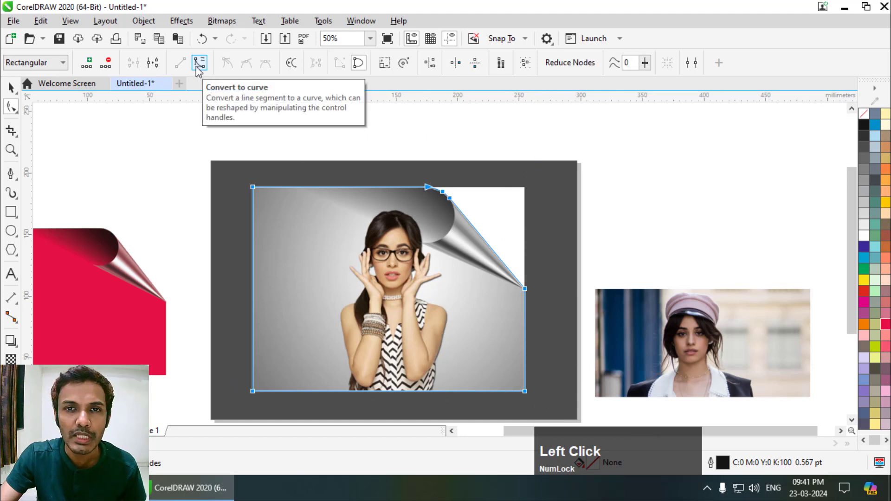
# Convert the outline's segments to curves so it follows the curl's rounded edge, undoing a stray move
pyautogui.click(200, 69)
pyautogui.scroll(3)
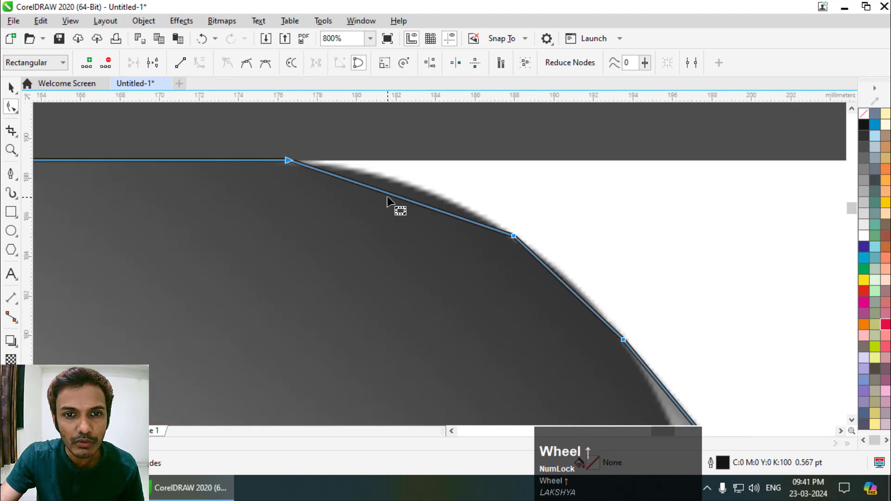
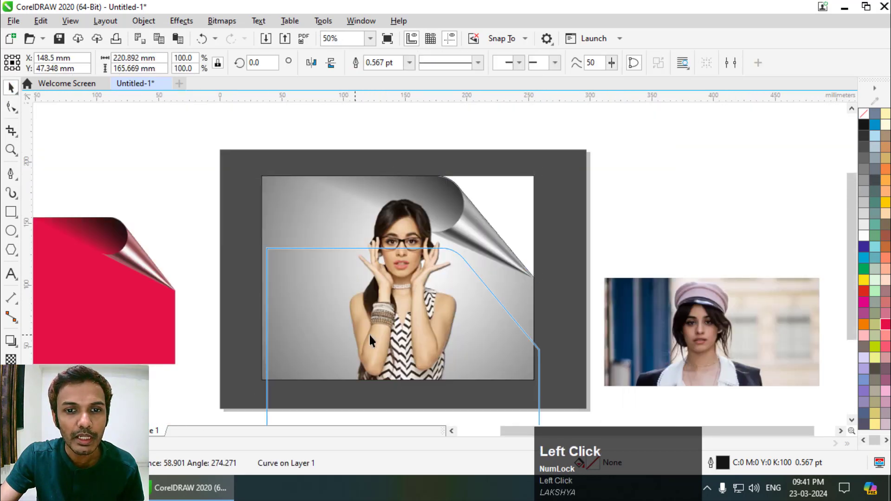
pyautogui.press('ctrl+z')
pyautogui.scroll(-3)
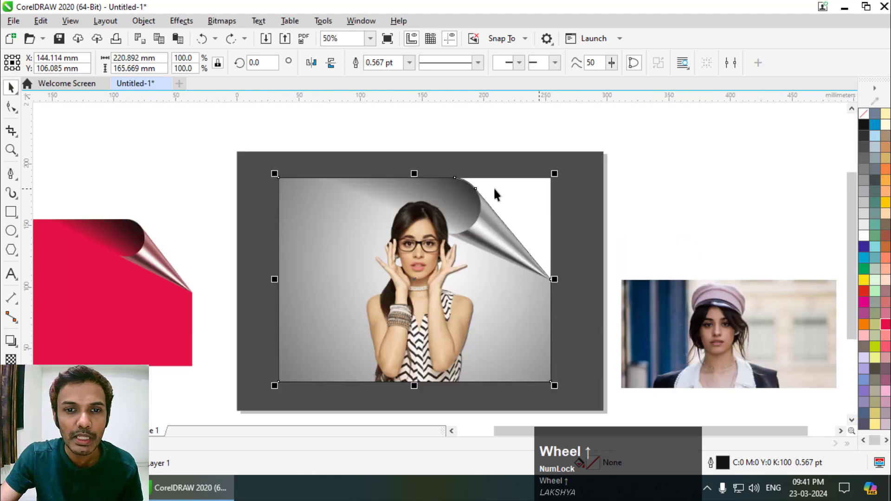
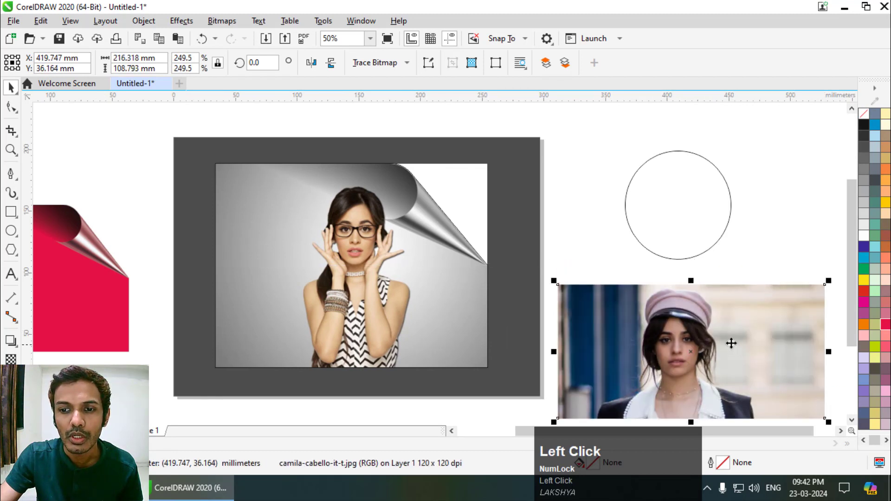
# PowerClip the page-curl photo inside the traced curve via the photo's context actions, undoing a misstep
pyautogui.rightClick(729, 322)
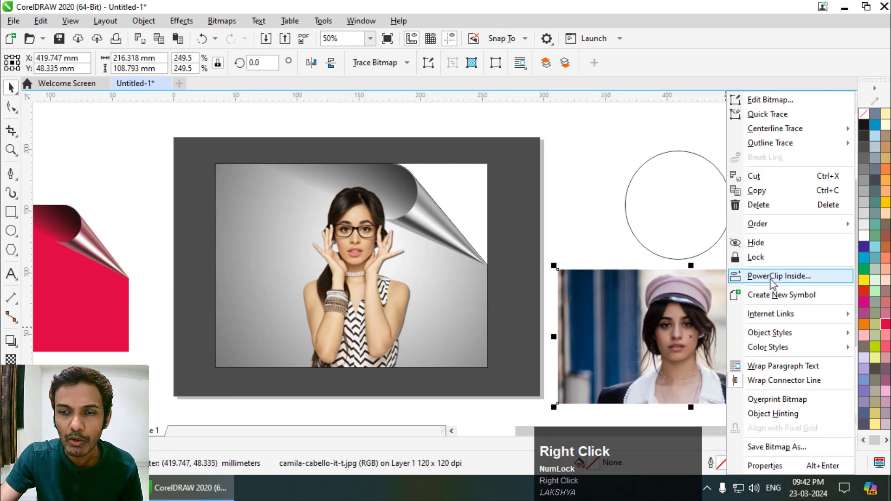
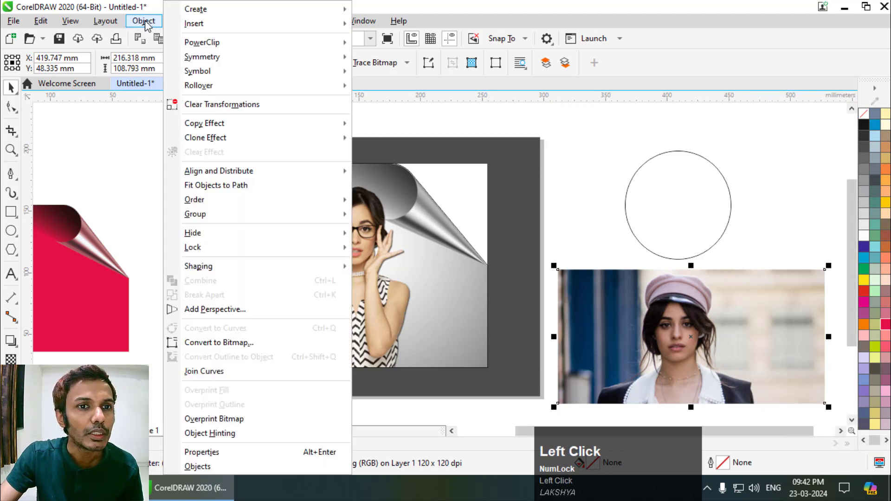
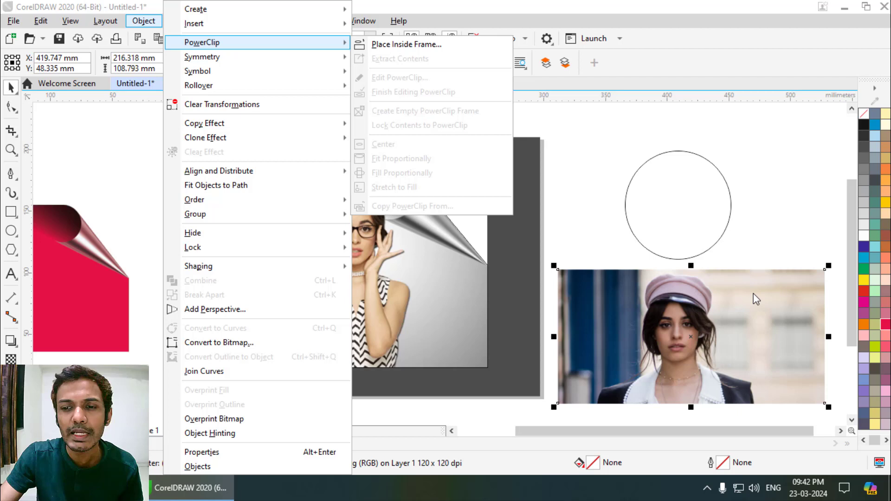
pyautogui.click(753, 301)
pyautogui.rightClick(732, 299)
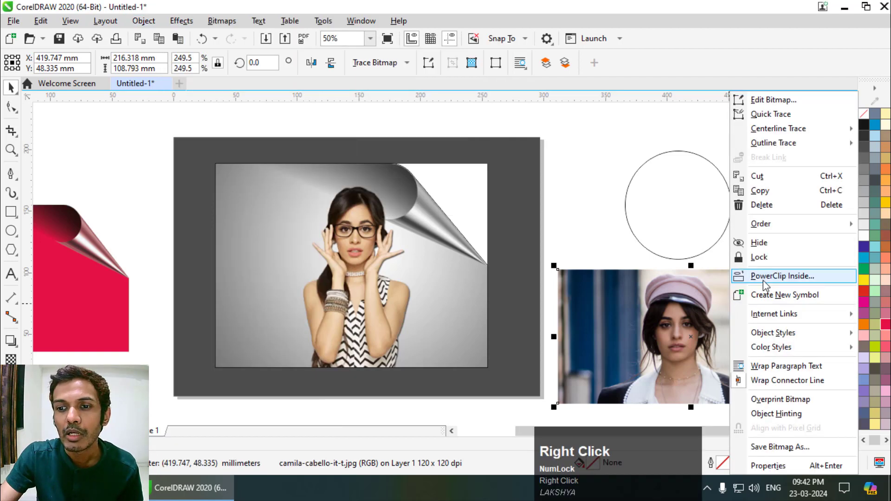
pyautogui.doubleClick(766, 285)
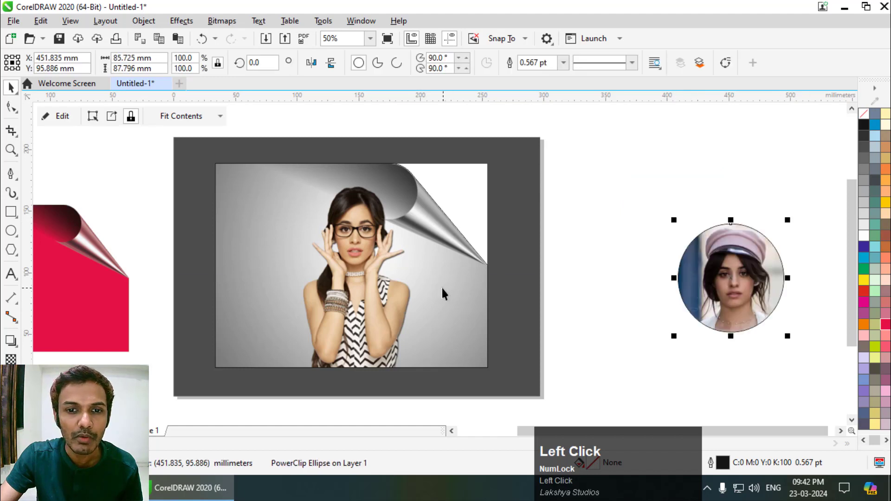
pyautogui.press('ctrl+z')
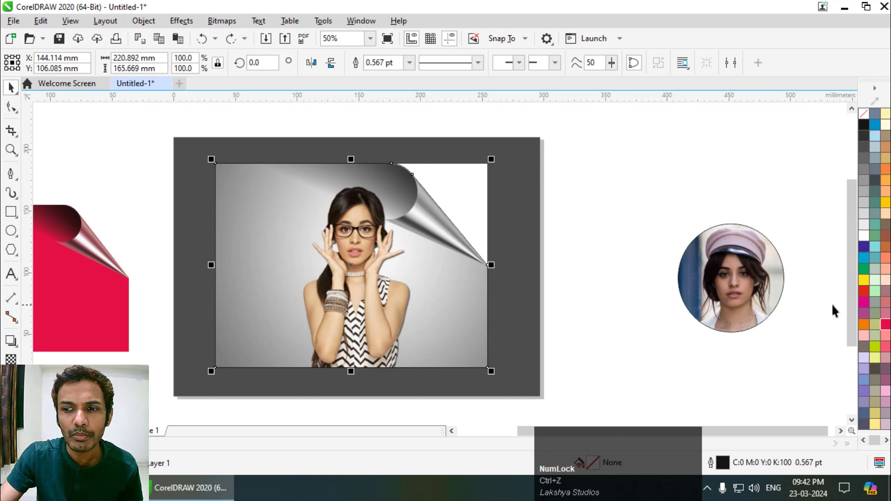
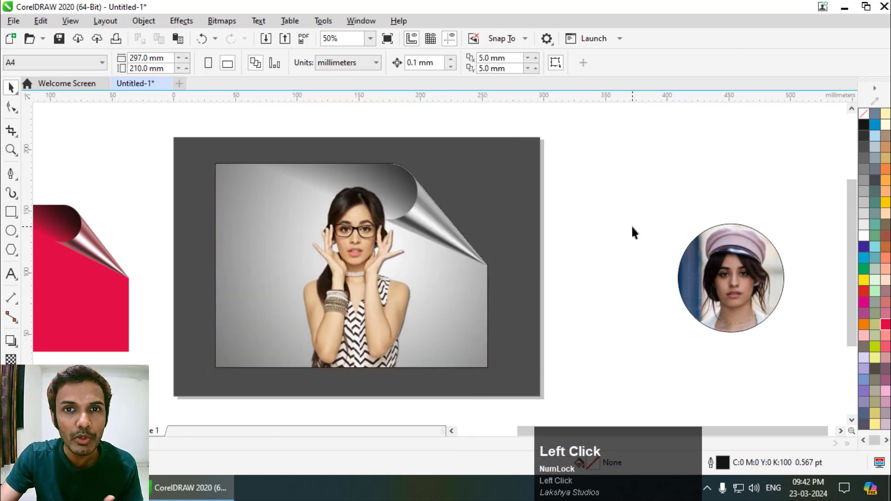
# Select the clipped portrait curve, set its outline to None and nudge it right and down
pyautogui.click(400, 270)
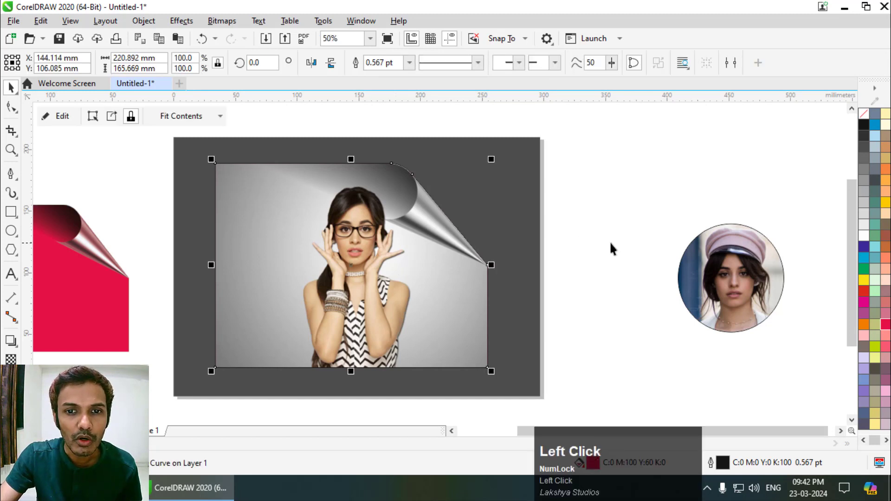
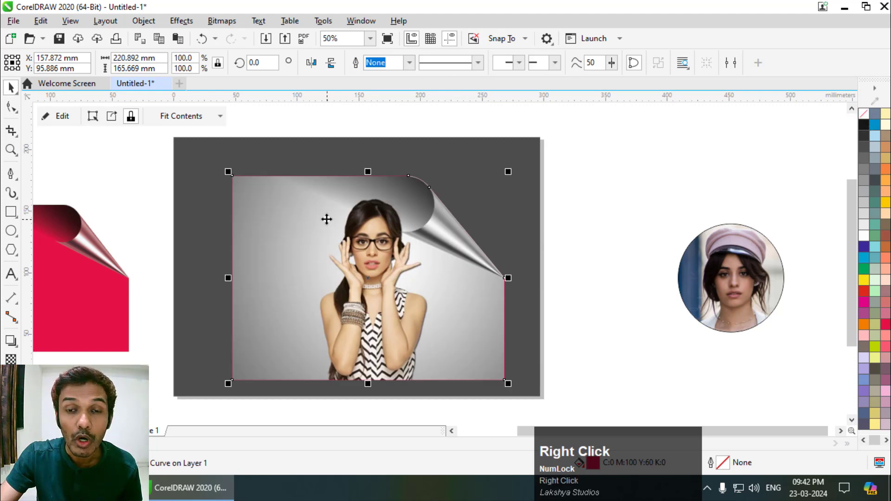
pyautogui.scroll(3)
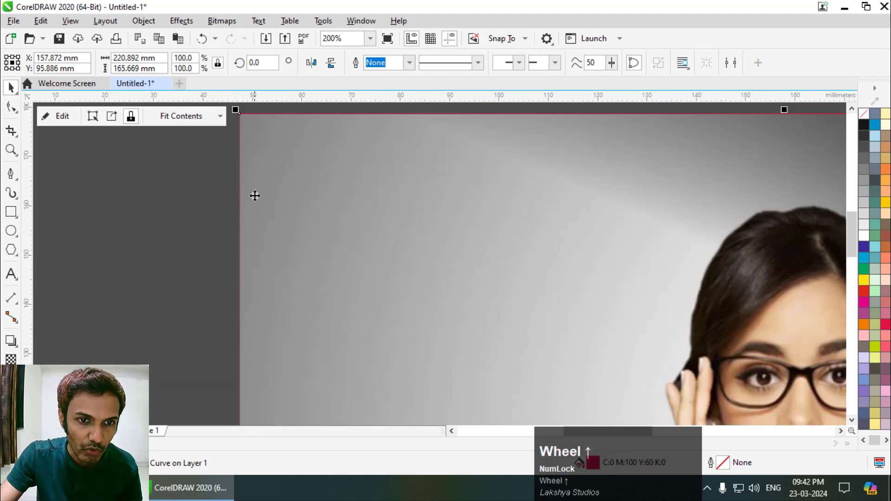
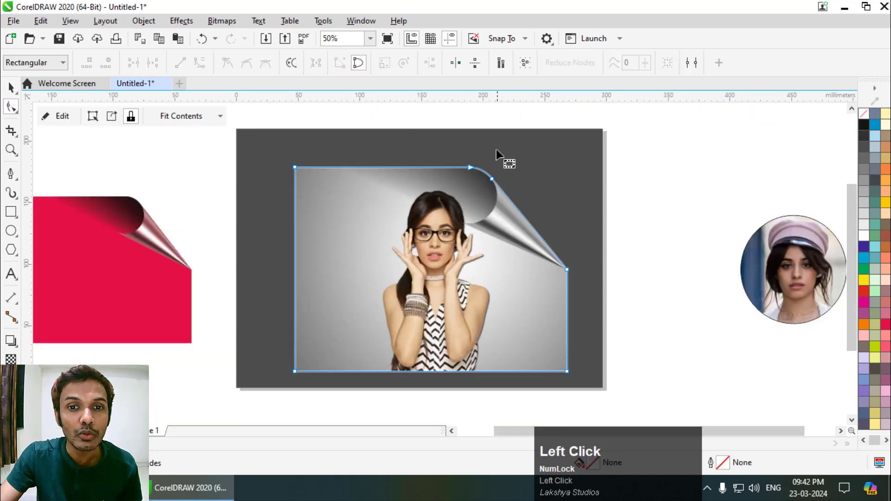
pyautogui.scroll(3)
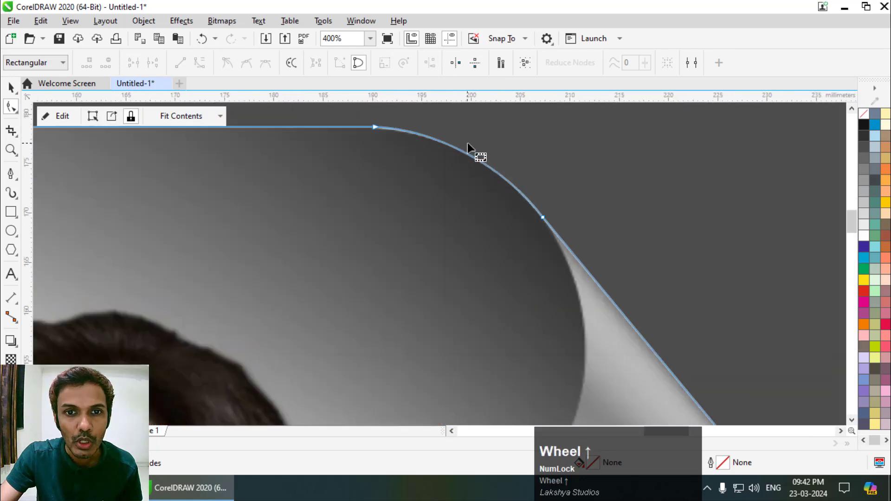
pyautogui.scroll(-3)
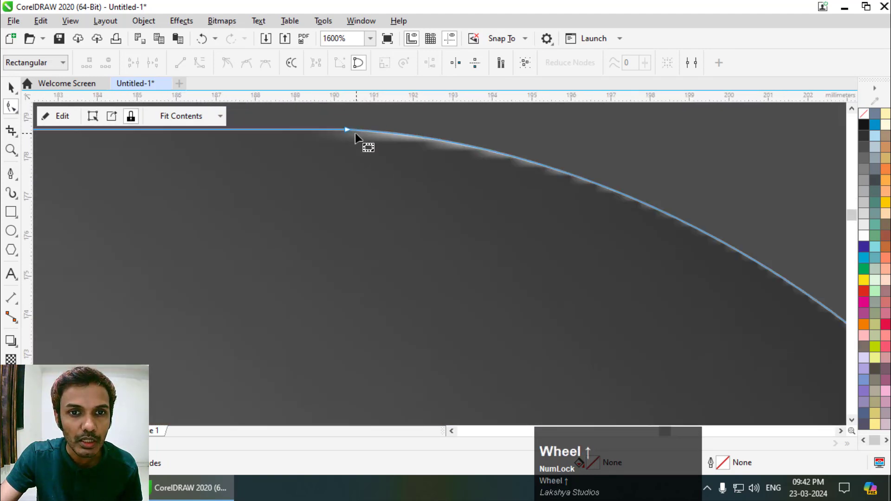
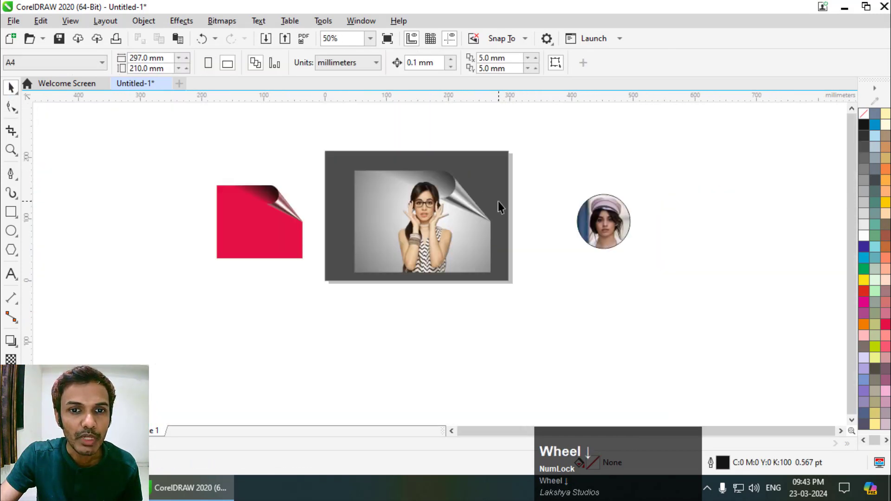
# Check the PowerClip contents of the peeled portrait and finish editing them
pyautogui.click(434, 215)
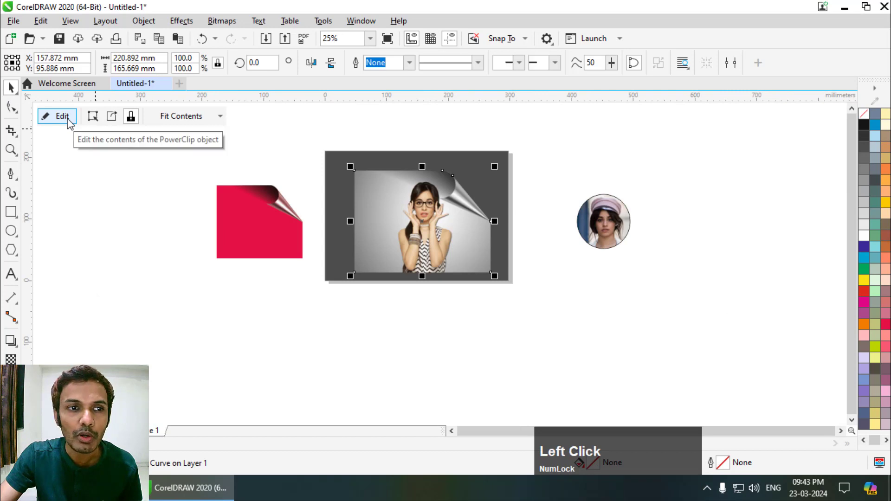
pyautogui.doubleClick(71, 122)
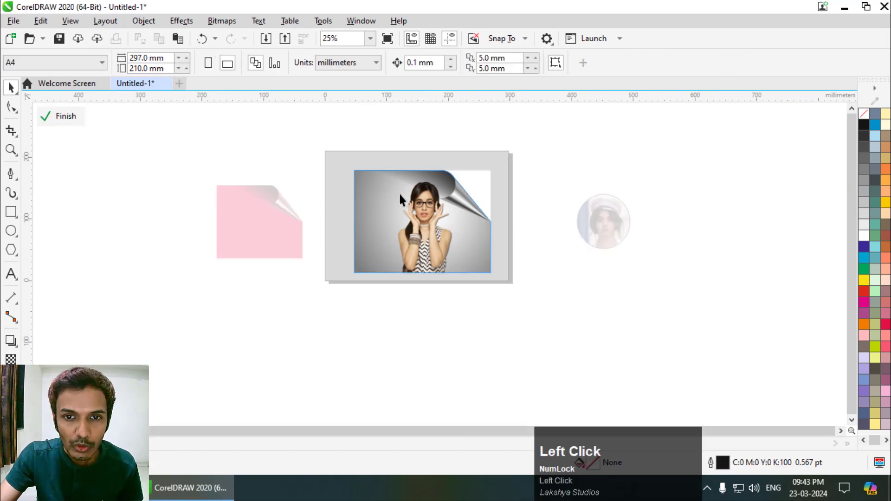
pyautogui.scroll(3)
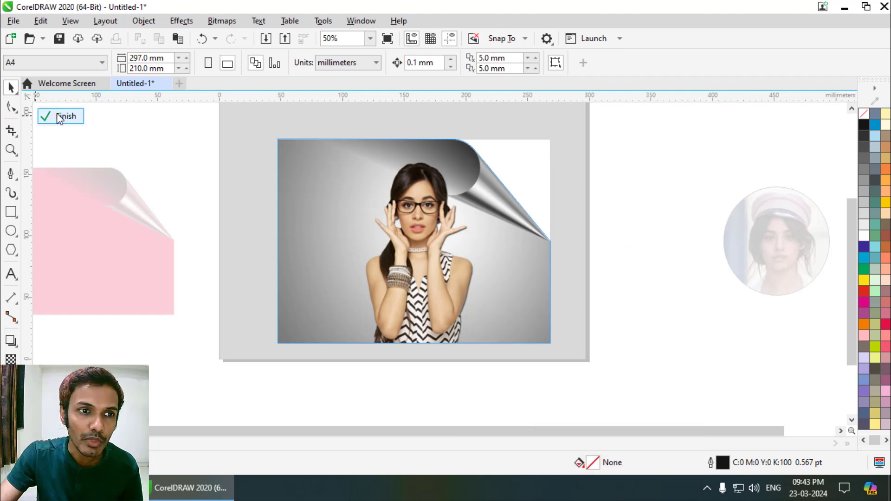
pyautogui.click(61, 118)
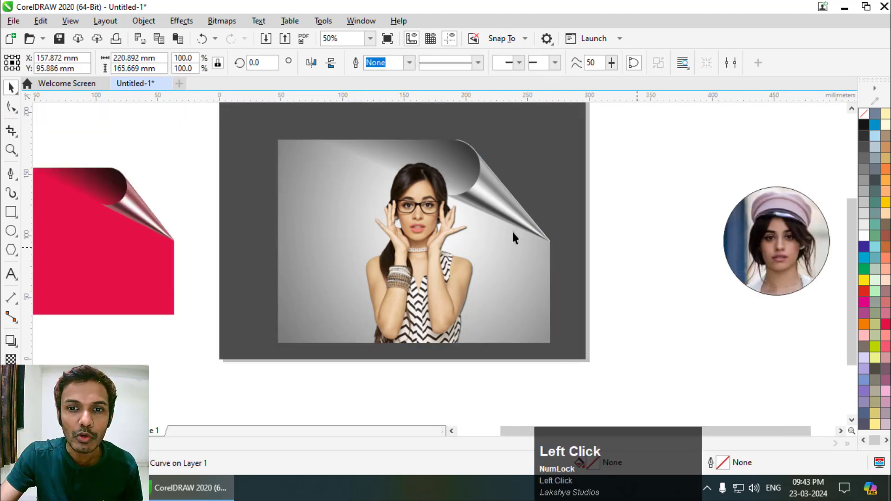
pyautogui.scroll(-3)
# Scale the clipped portrait from a corner handle to about 79% of its size
pyautogui.click(487, 239)
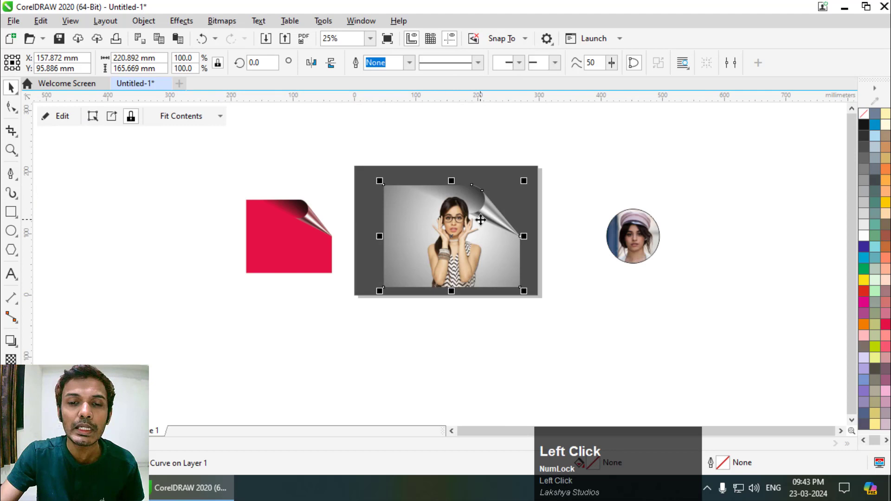
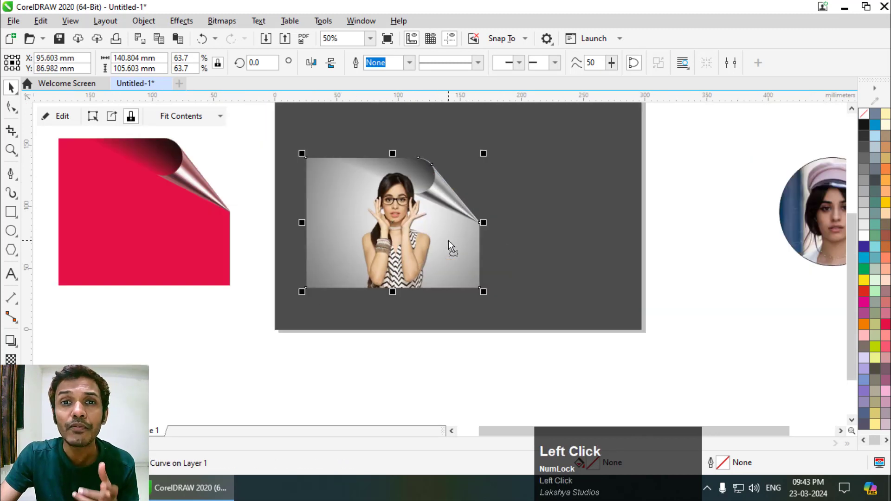
pyautogui.scroll(-3)
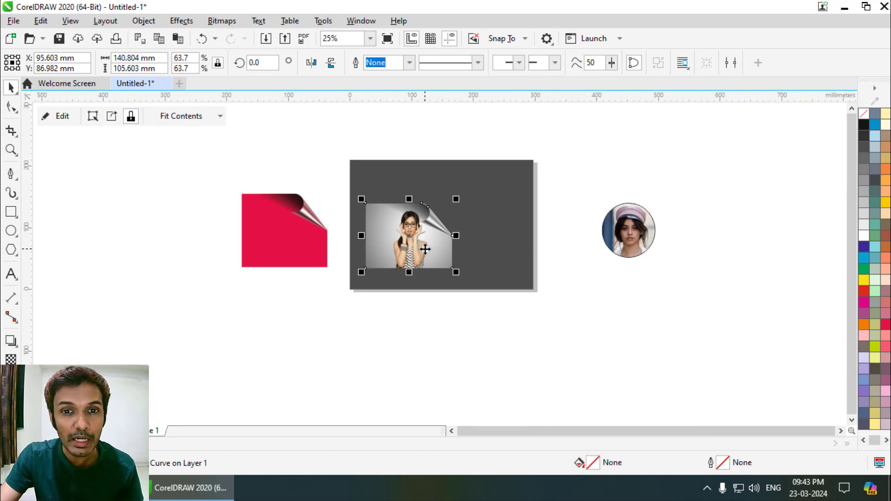
pyautogui.scroll(3)
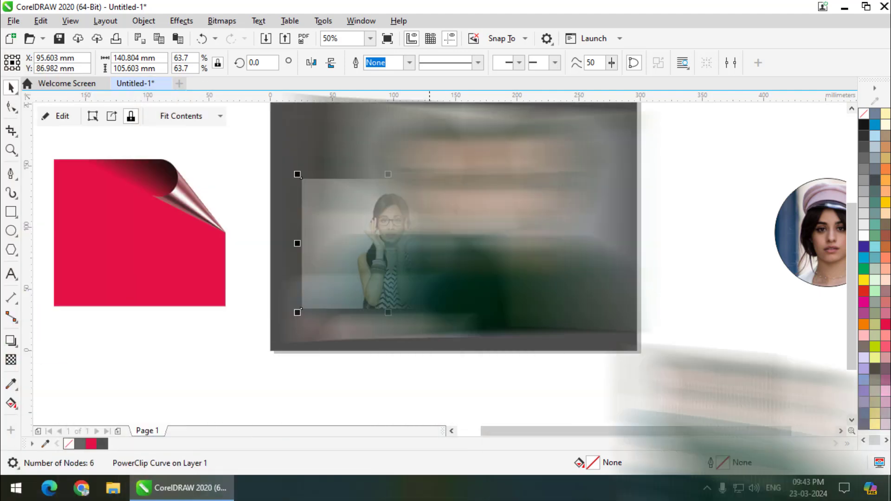
pyautogui.scroll(-3)
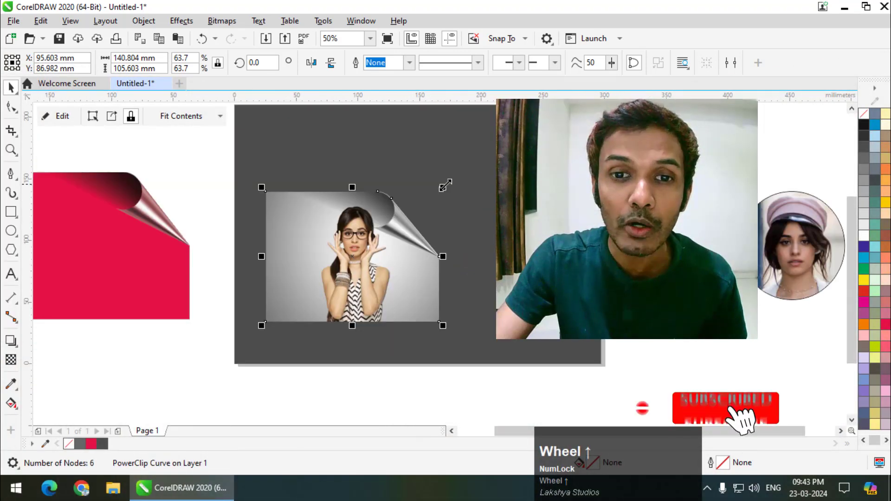